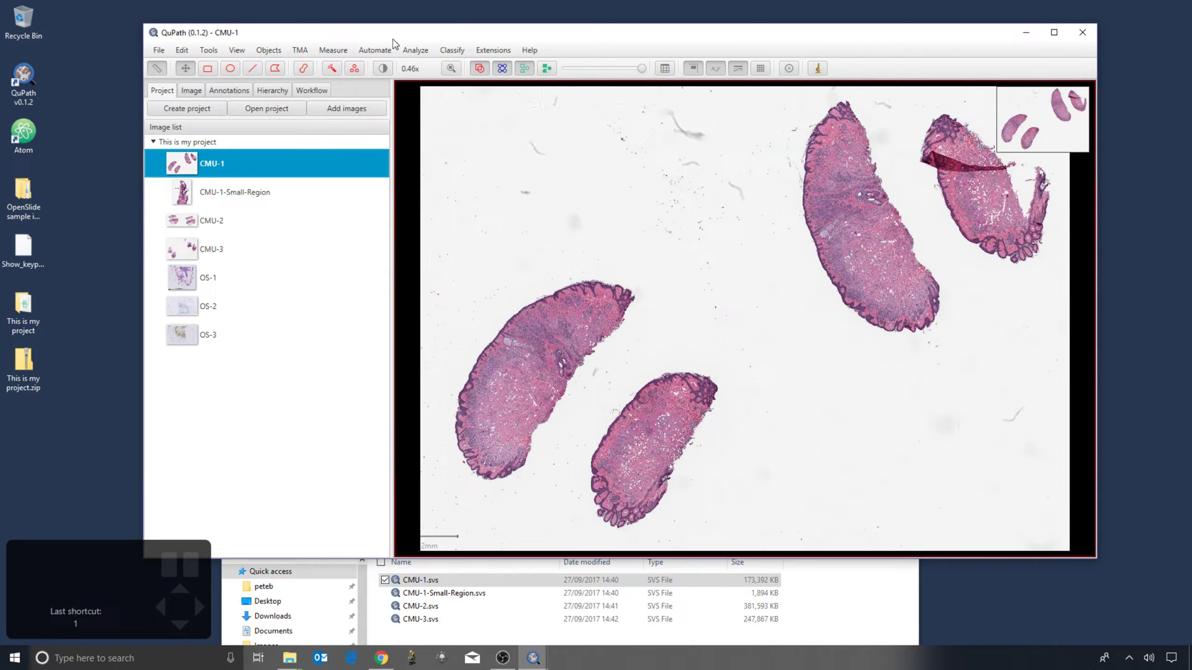
Preview the CMU-1-Small-Region image, then reopen the CMU-1 slide from the project list
double_click(84, 181)
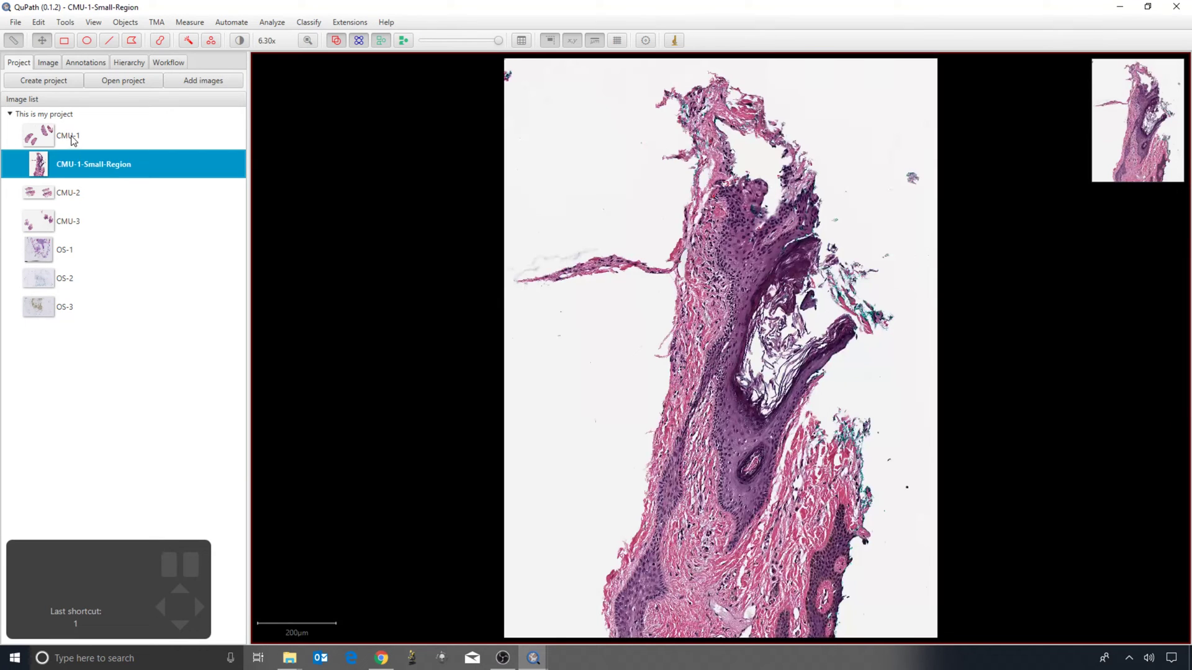
double_click(74, 138)
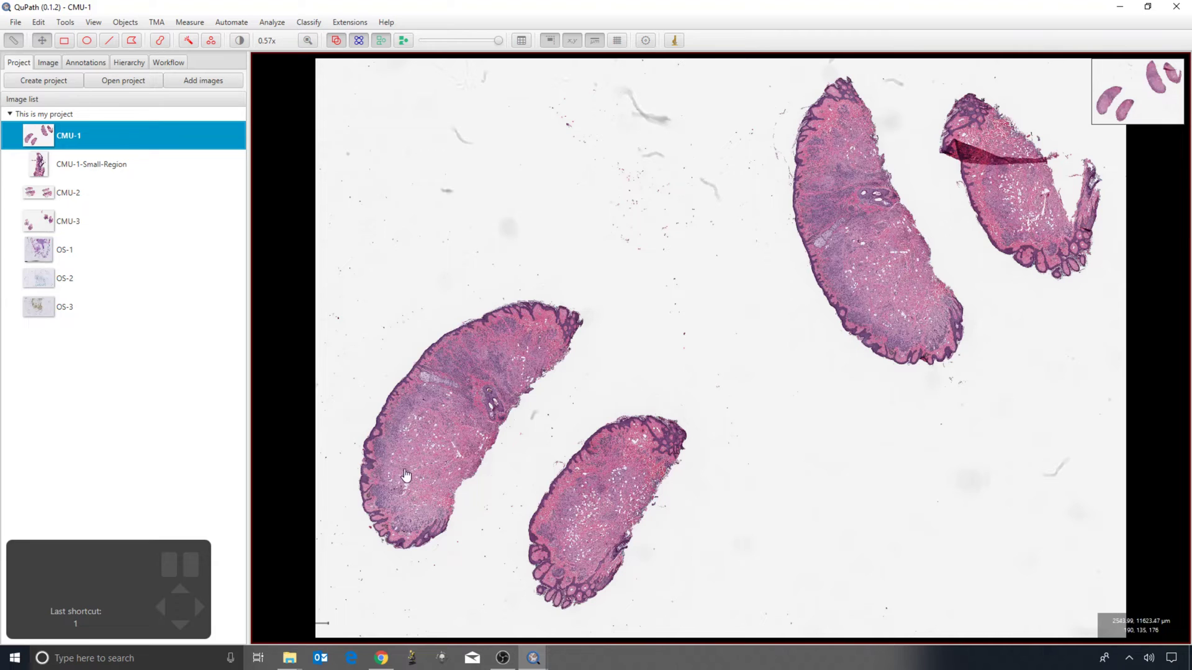
click(391, 490)
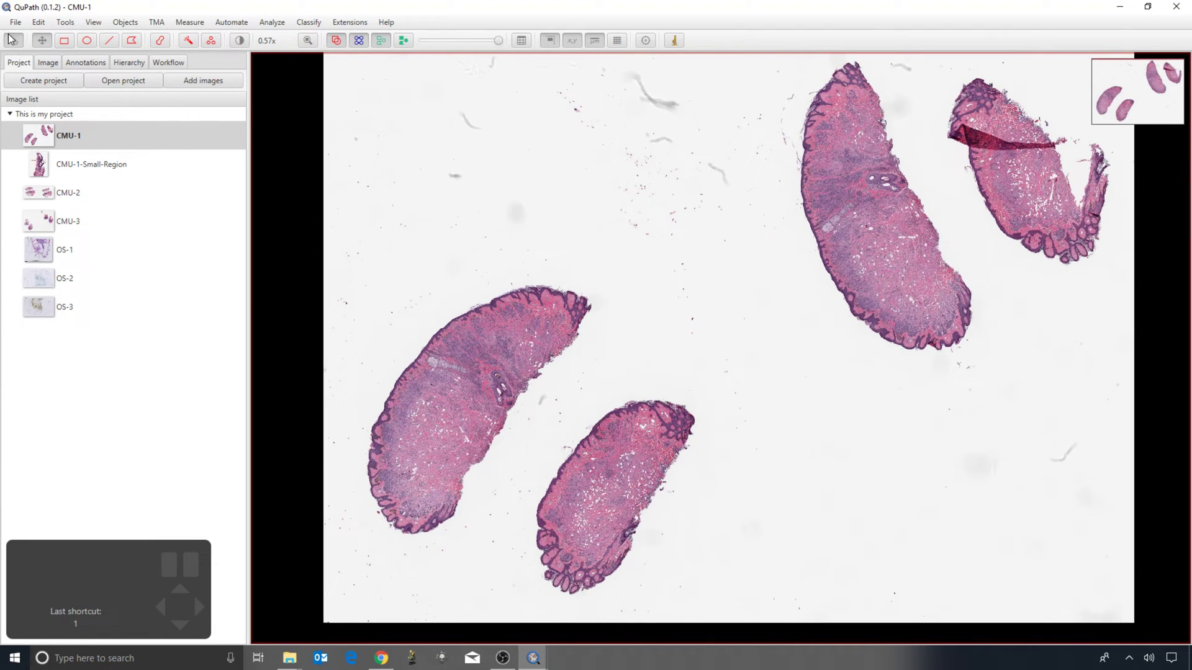
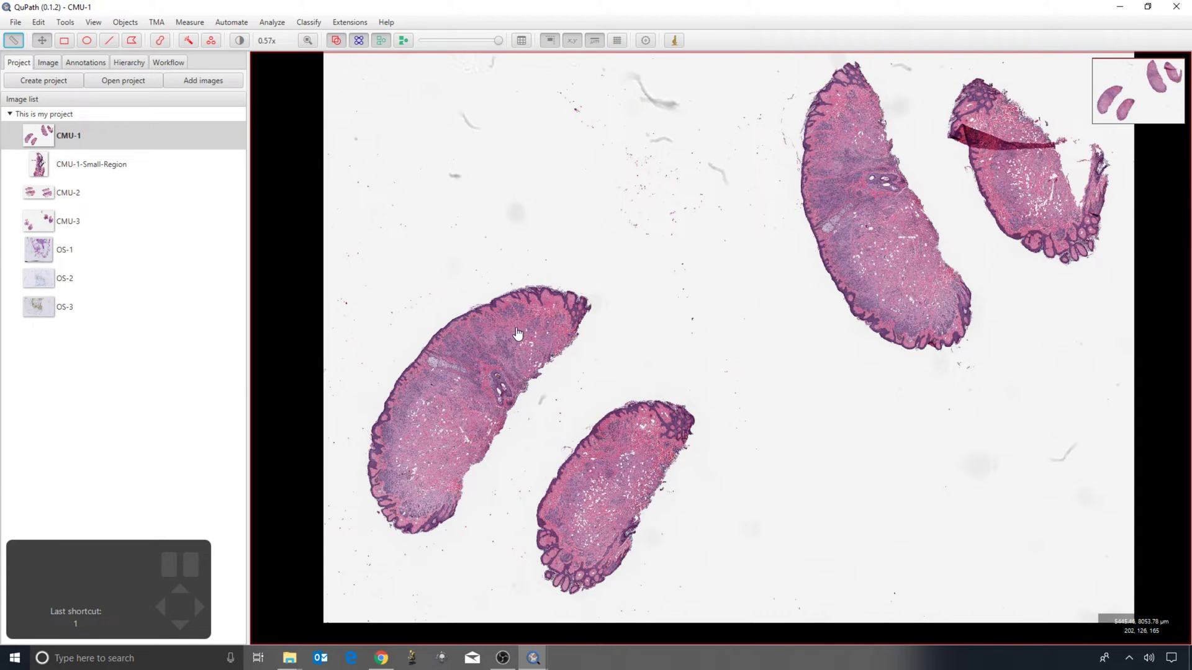
Pan and zoom the CMU-1 slide to frame the two lower-left tissue sections
drag(542, 301, 321, 380)
drag(585, 300, 451, 337)
scroll(up, 3)
scroll(down, 3)
drag(412, 396, 788, 234)
scroll(down, 3)
drag(398, 363, 428, 356)
scroll(down, 3)
drag(431, 322, 469, 337)
scroll(down, 3)
scroll(down, 3)
Draw a rectangle annotation enclosing the two lower-left tissue sections
click(69, 42)
scroll(down, 3)
drag(290, 246, 669, 621)
scroll(down, 3)
scroll(down, 3)
drag(286, 250, 300, 283)
scroll(down, 3)
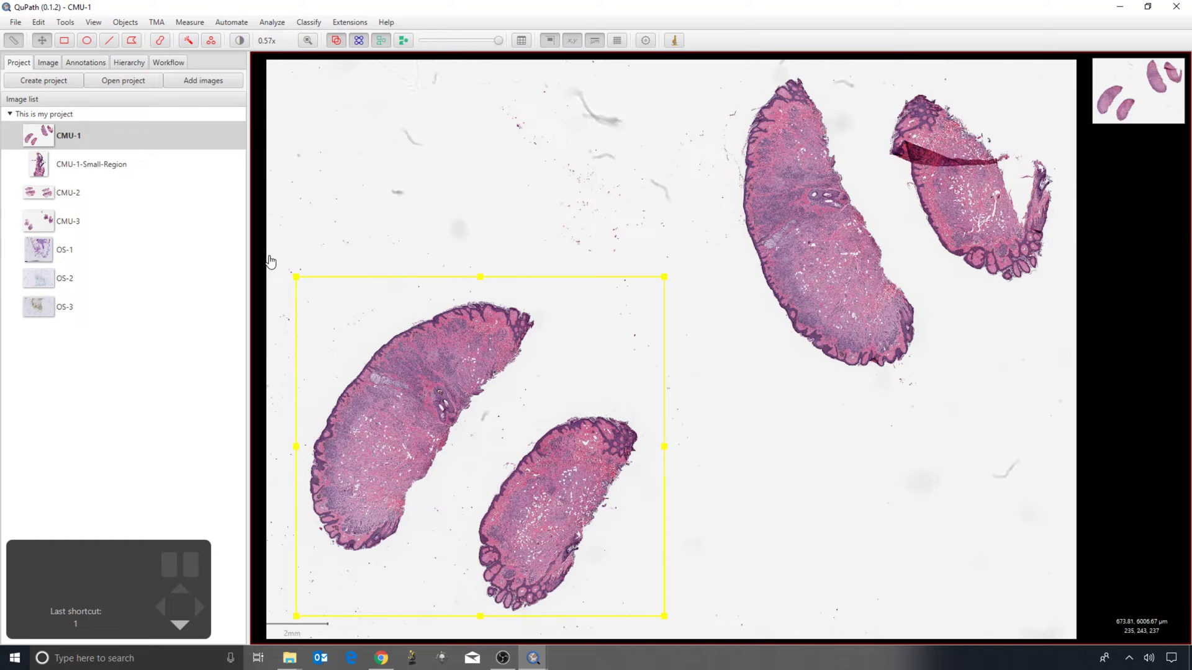
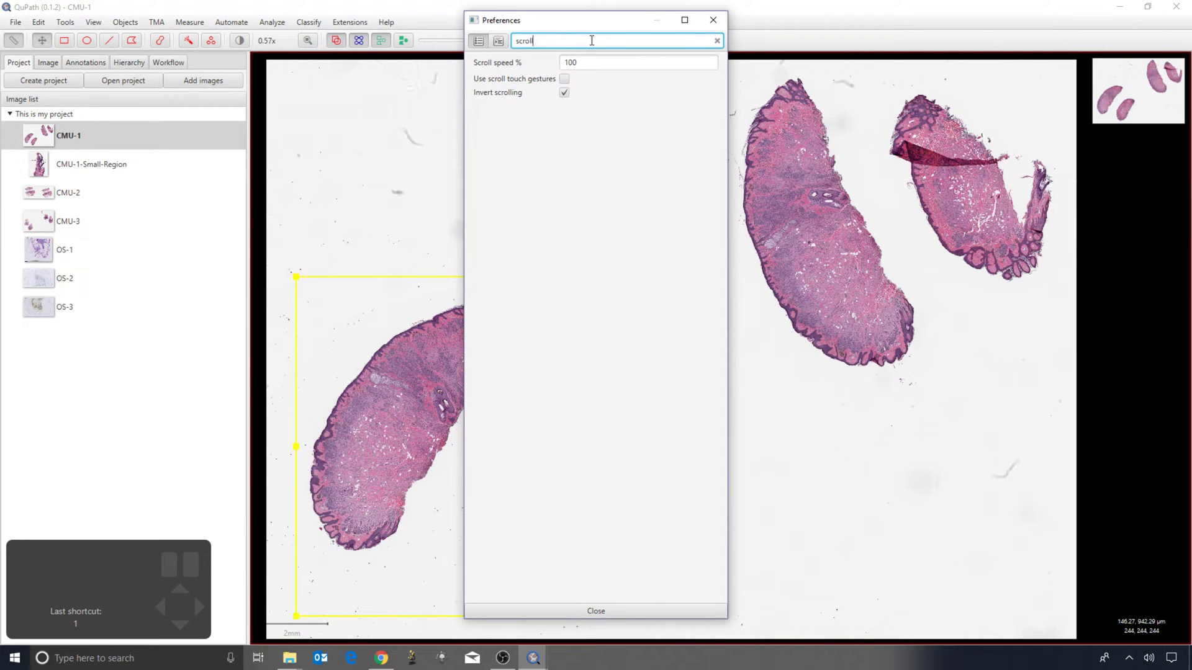
Zoom out and drag the rectangle's handles to start reshaping the annotation
scroll(up, 3)
scroll(down, 3)
drag(680, 246, 772, 265)
scroll(down, 3)
scroll(down, 3)
drag(481, 365, 482, 357)
scroll(down, 3)
scroll(down, 3)
drag(694, 351, 735, 389)
scroll(down, 3)
scroll(down, 3)
drag(506, 399, 506, 401)
Resize the rectangle again so it encloses the two lower-left tissue sections
scroll(down, 3)
scroll(down, 3)
scroll(up, 3)
scroll(down, 3)
scroll(down, 3)
drag(696, 298, 833, 266)
scroll(down, 3)
scroll(down, 3)
drag(633, 368, 675, 336)
scroll(down, 3)
drag(576, 412, 574, 406)
scroll(down, 3)
drag(673, 301, 633, 331)
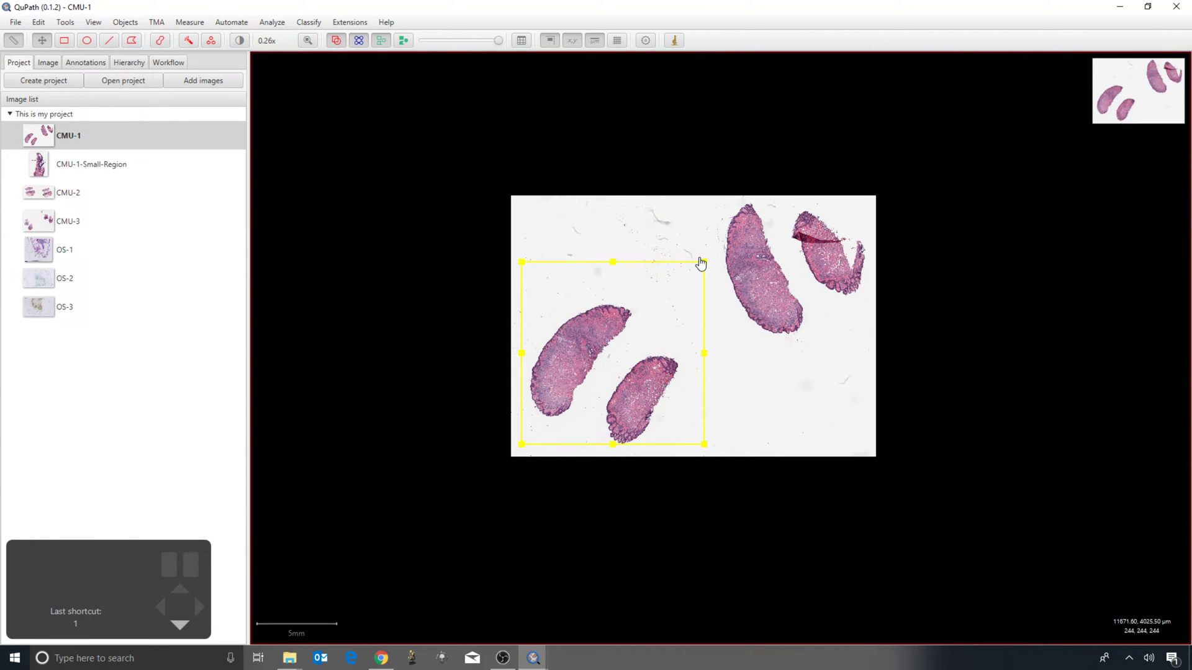
Move the rectangle, then draw an ellipse annotation around the tall middle section
drag(708, 269, 634, 346)
scroll(down, 3)
drag(601, 384, 597, 360)
scroll(down, 3)
click(93, 44)
drag(657, 229, 785, 345)
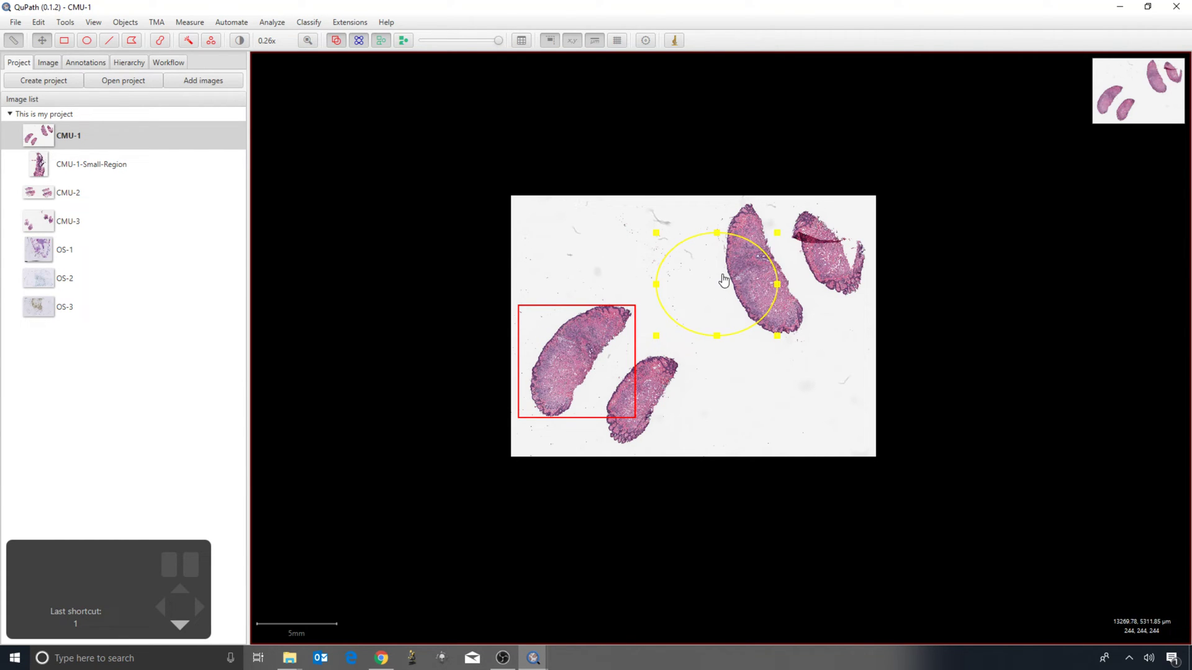
drag(694, 298, 723, 302)
drag(564, 365, 525, 347)
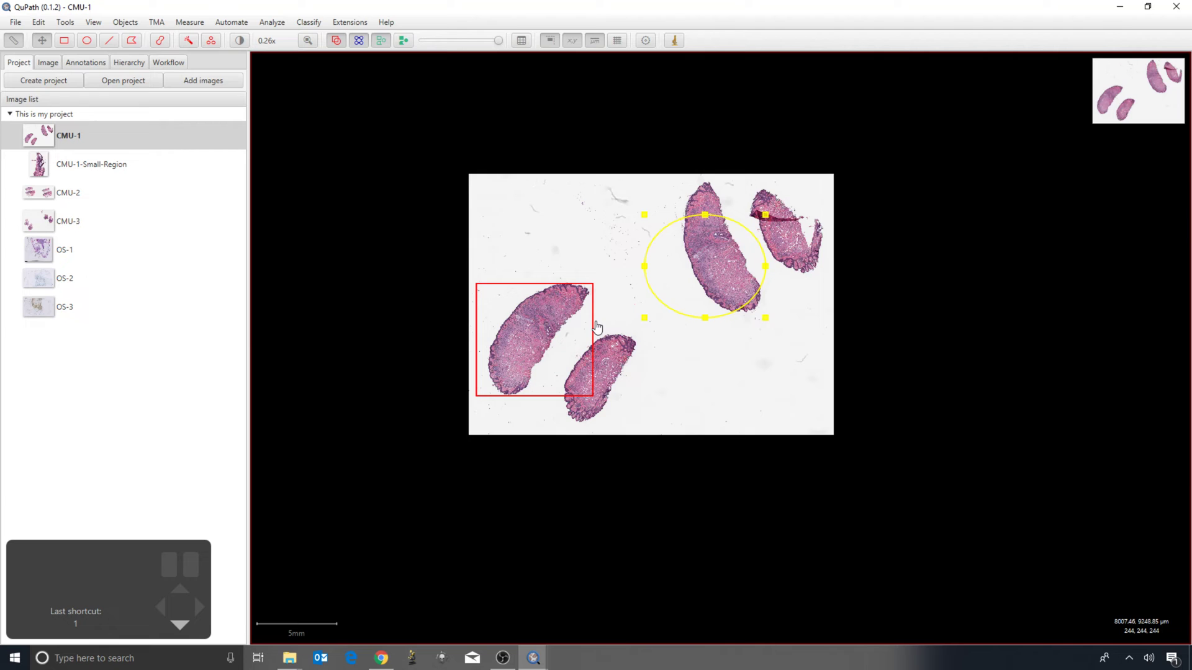
Select and delete the ellipse annotation, then select the remaining rectangle
double_click(546, 319)
scroll(down, 3)
drag(520, 342, 538, 315)
scroll(down, 3)
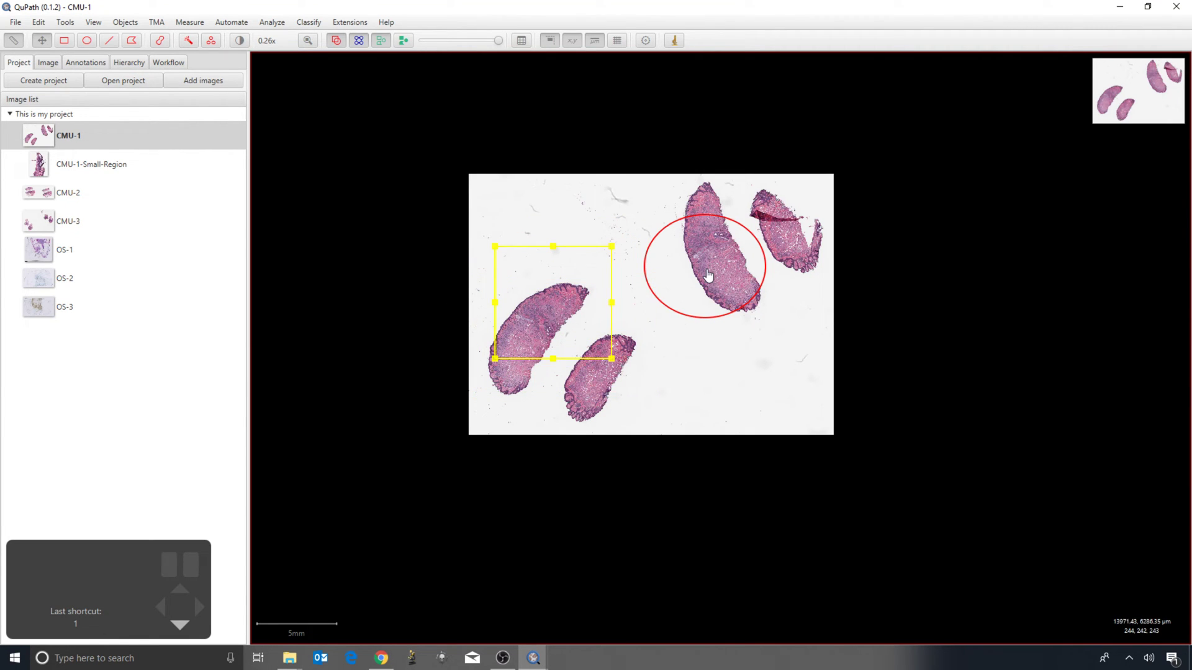
double_click(710, 272)
scroll(down, 3)
double_click(581, 309)
double_click(725, 266)
key(BackSpace)
scroll(down, 3)
double_click(607, 308)
scroll(down, 3)
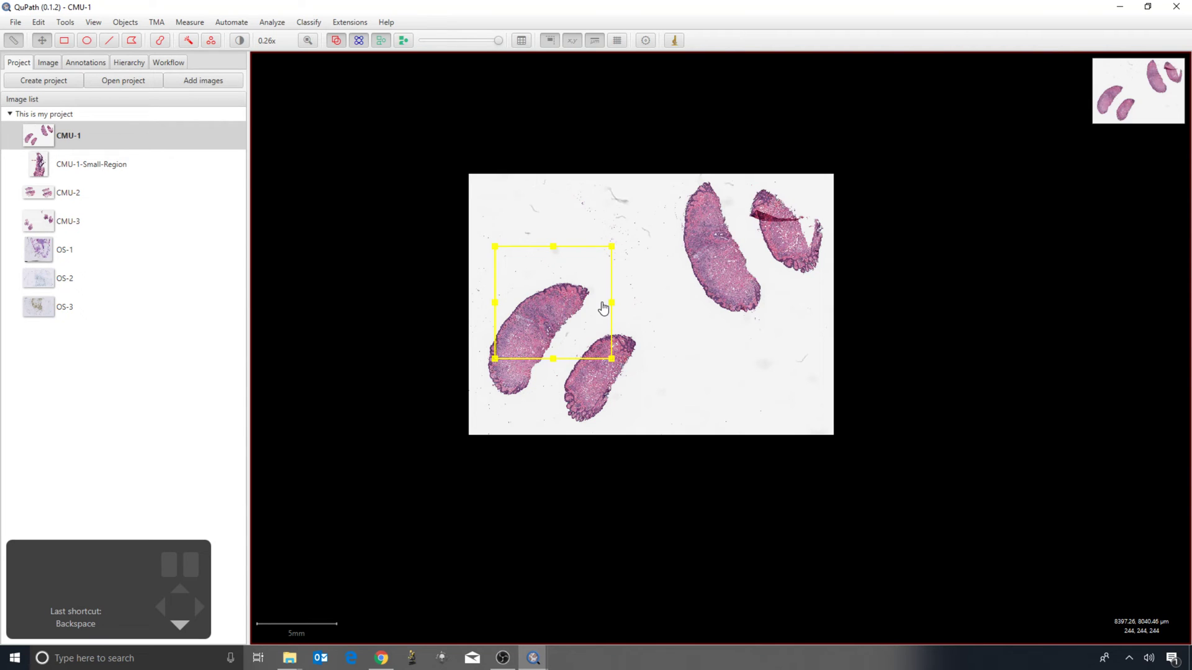
Delete the rectangle annotation and show the empty Annotations list with its classifications
key(BackSpace)
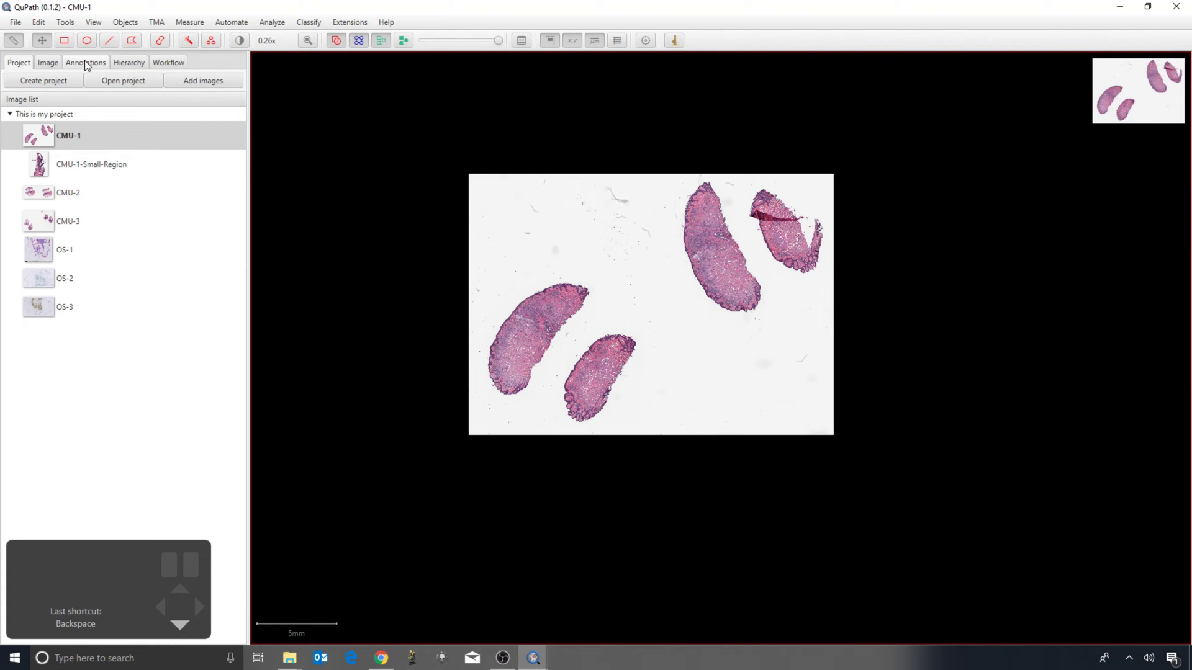
click(90, 64)
scroll(down, 3)
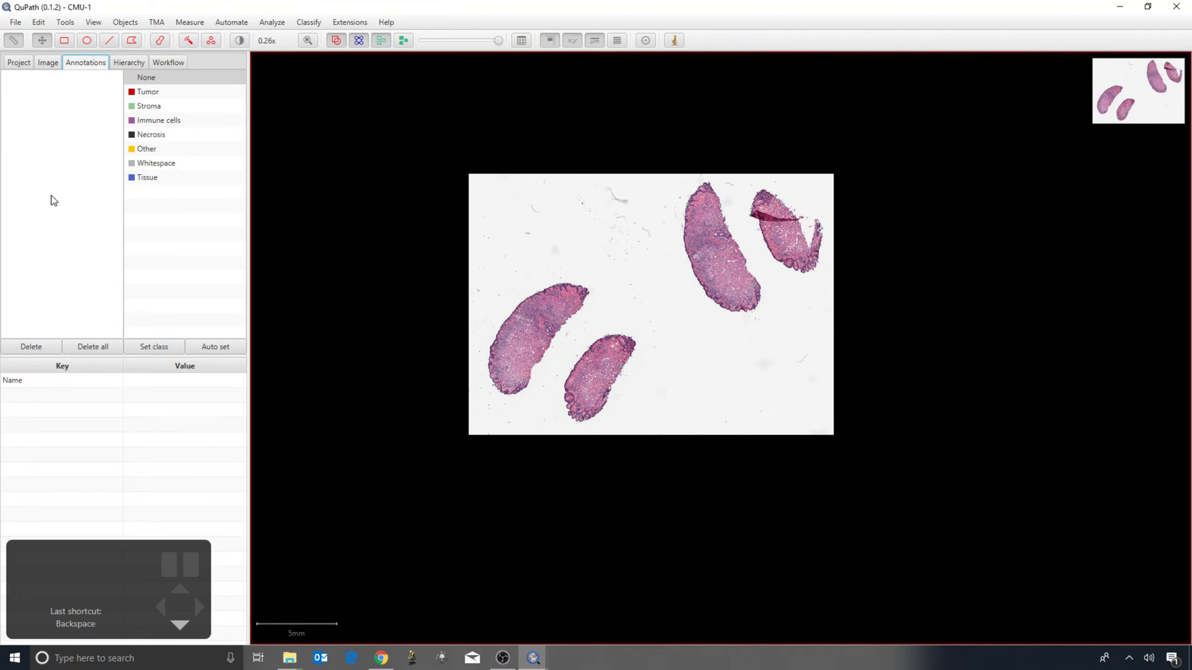
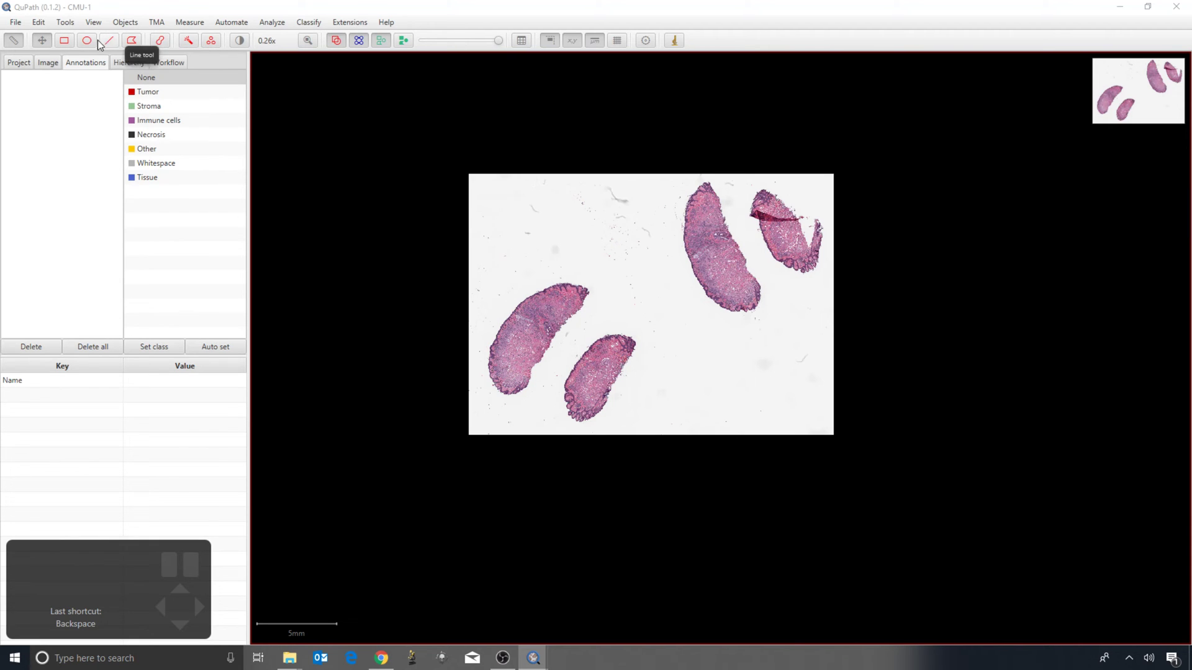
Show the Tools menu listing the available drawing tools
click(75, 25)
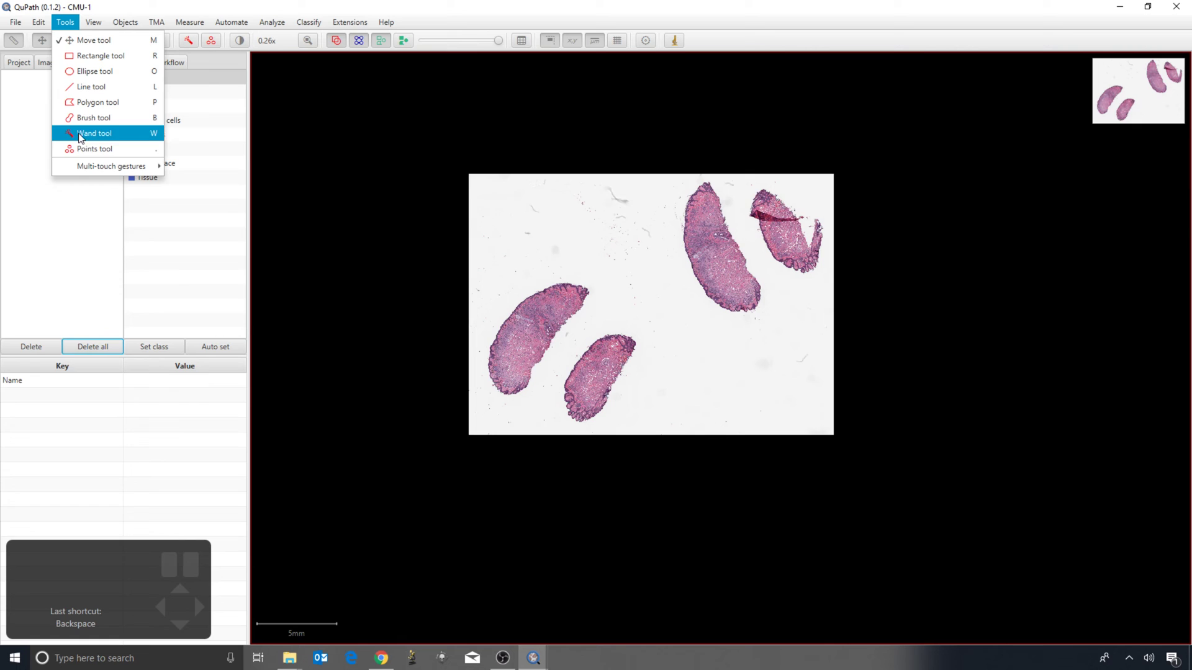
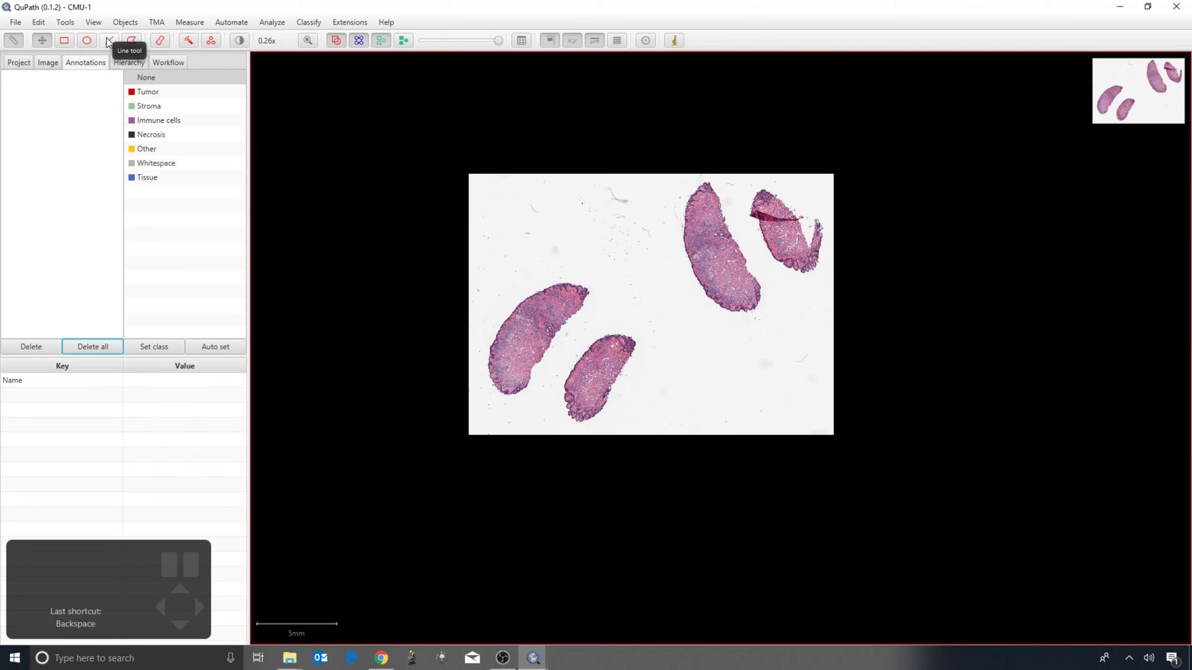
Draw a straight line annotation along the tall middle tissue section (L tool)
key(l)
drag(732, 226, 629, 300)
drag(633, 305, 663, 257)
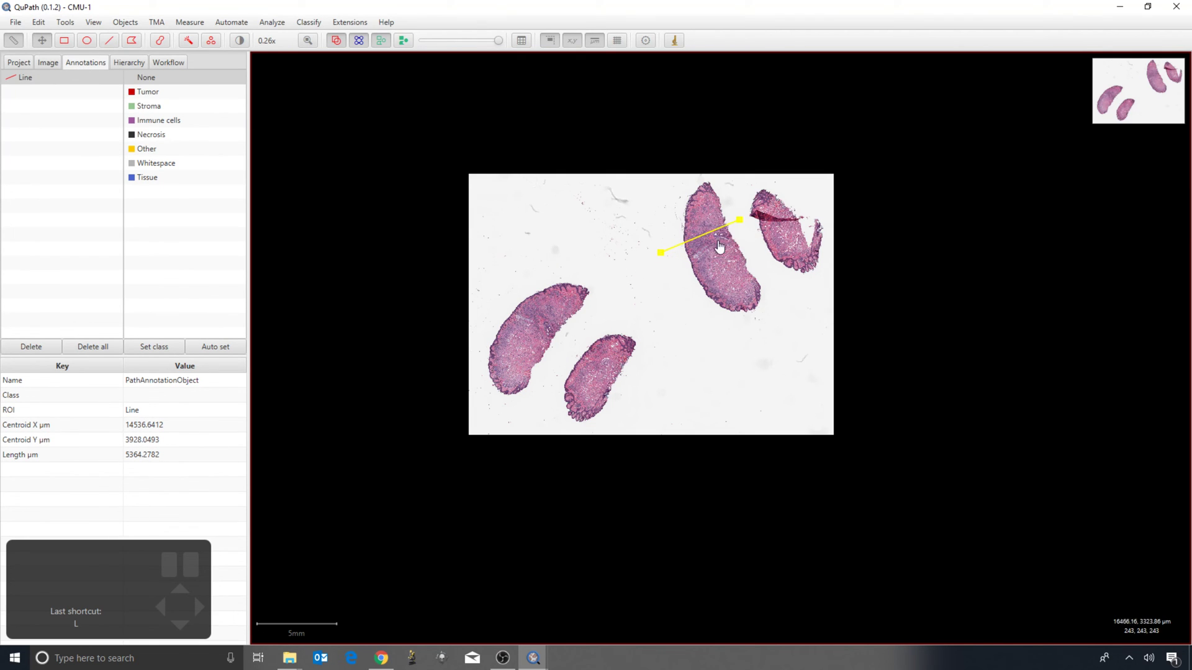
drag(666, 257, 700, 278)
drag(744, 224, 707, 186)
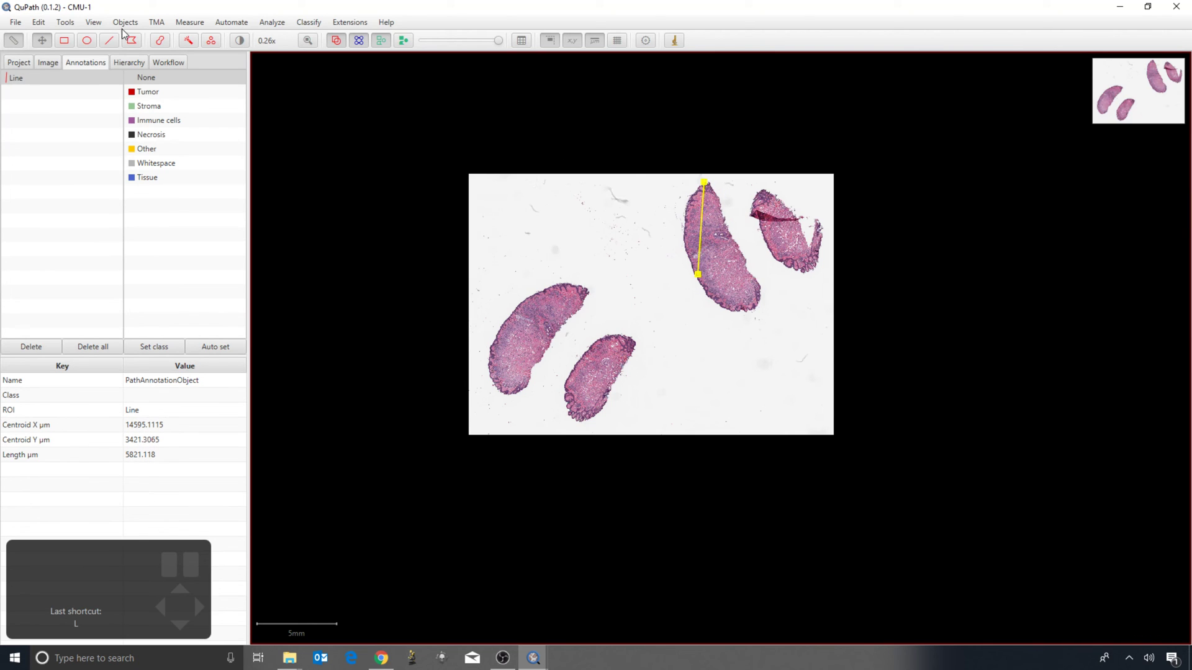
Check the image's pixel size, lengthen the line to the section's full length, then delete it
click(51, 67)
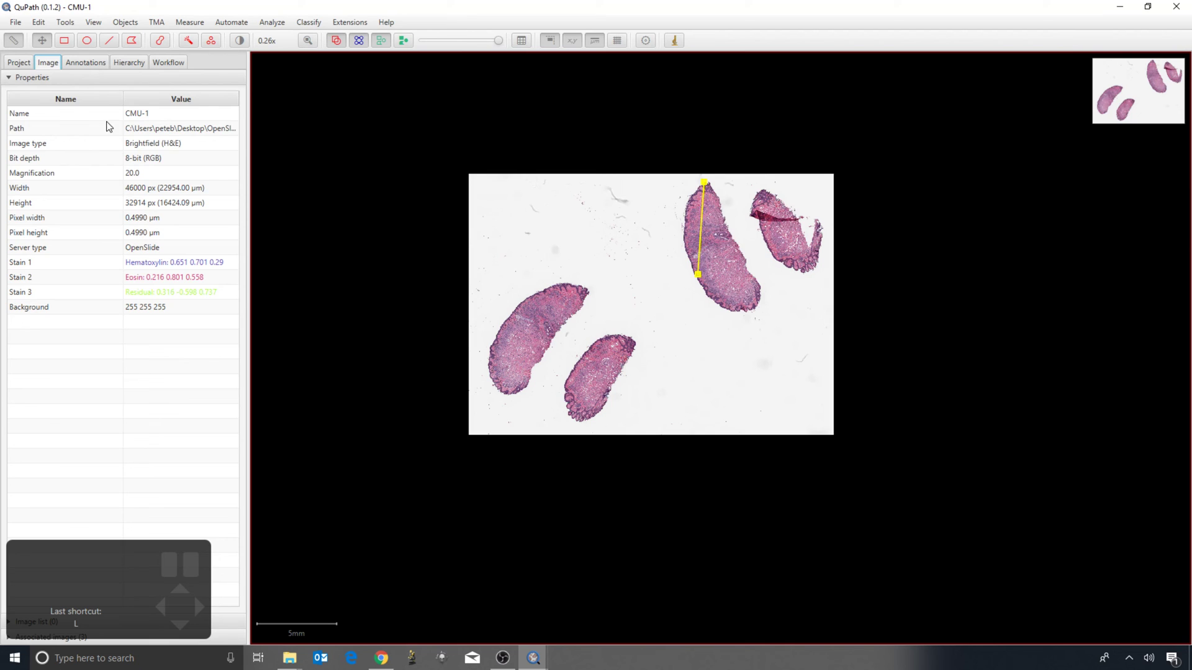
click(95, 66)
drag(700, 280, 753, 313)
drag(706, 188, 692, 198)
click(690, 198)
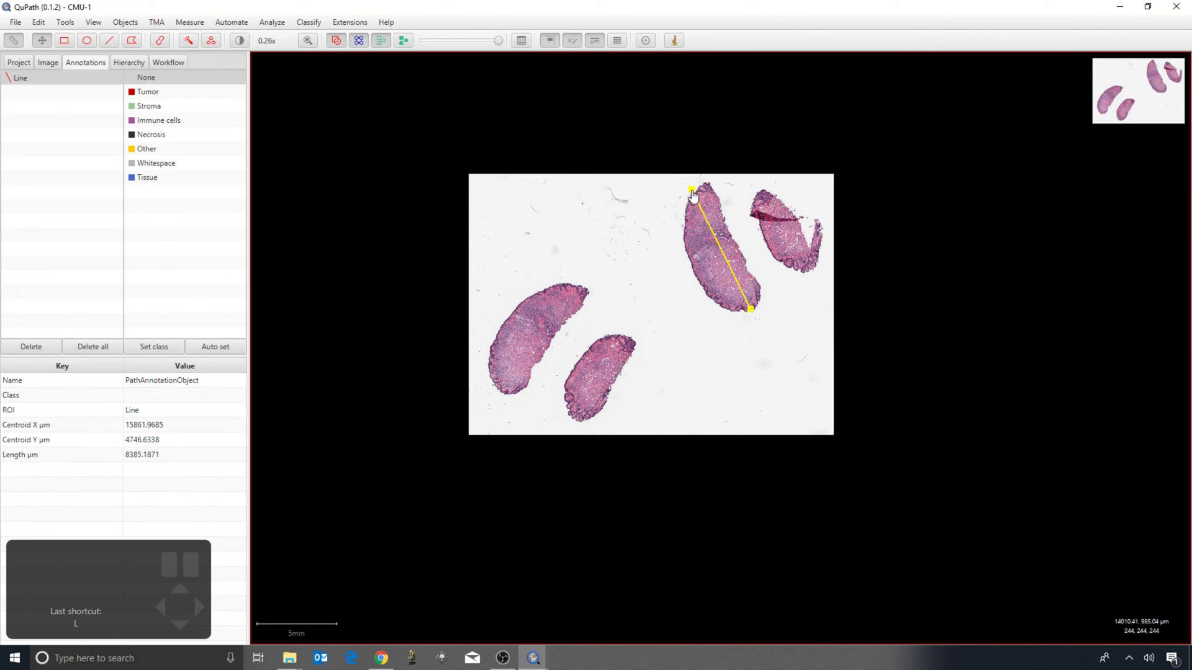
key(BackSpace)
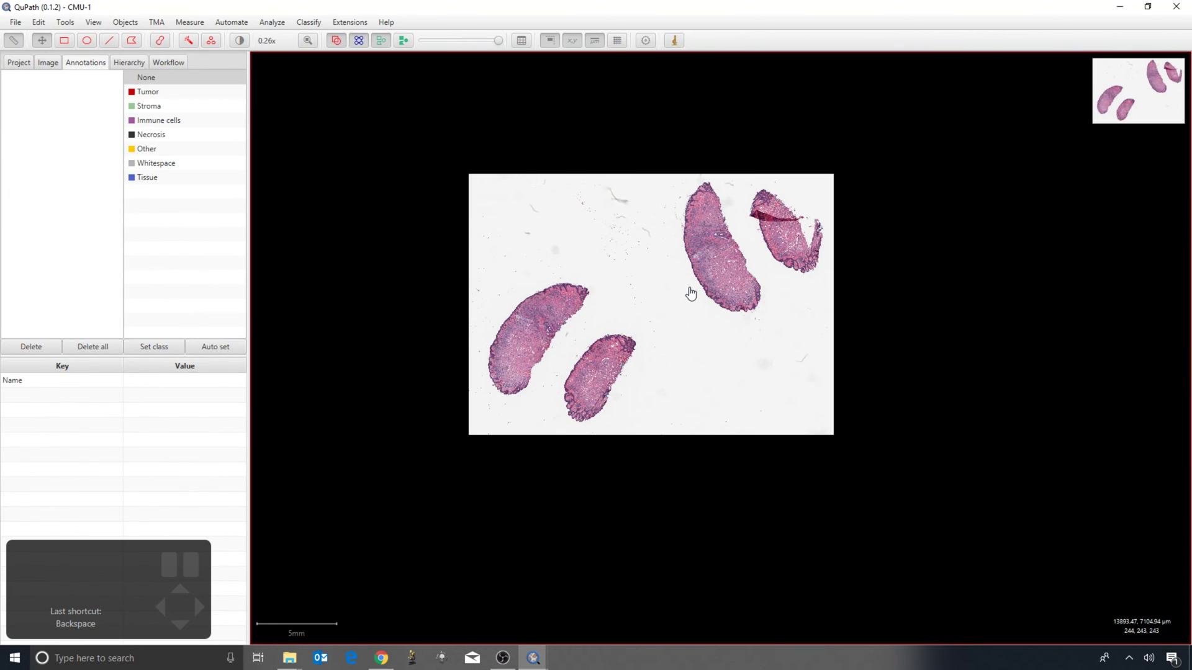
Draw a closed polygon annotation outlining the large lower-left tissue section (P tool)
click(693, 293)
key(p)
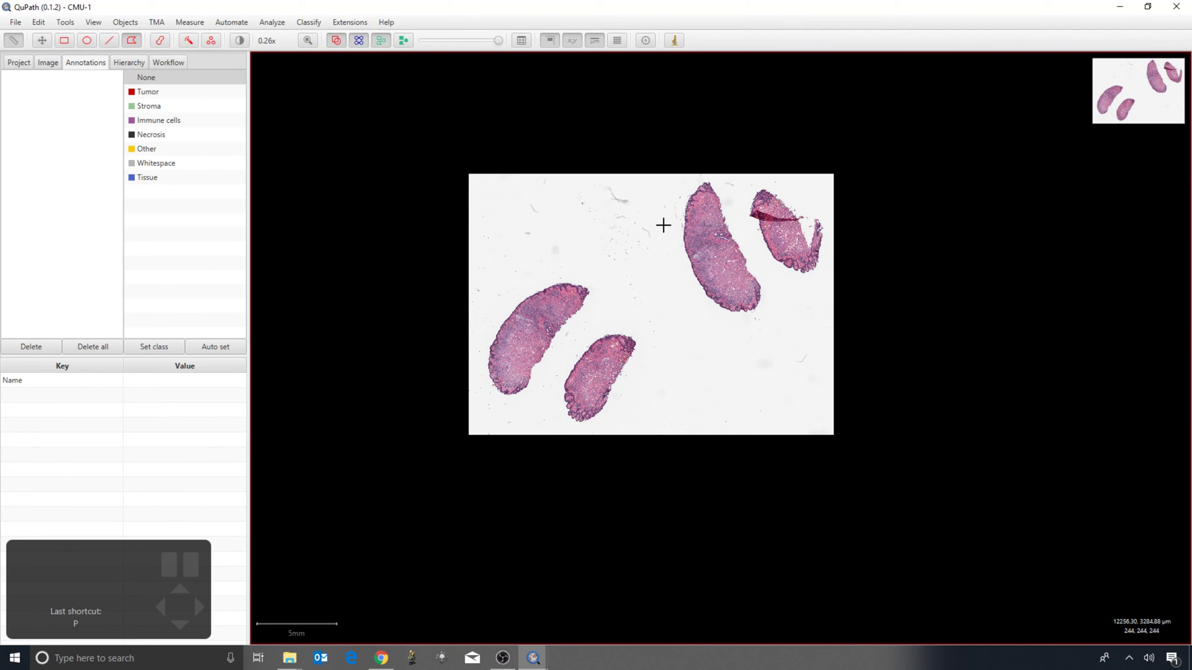
click(571, 279)
click(524, 297)
click(492, 332)
click(489, 361)
click(496, 390)
drag(523, 394, 590, 311)
click(592, 302)
click(611, 283)
click(597, 270)
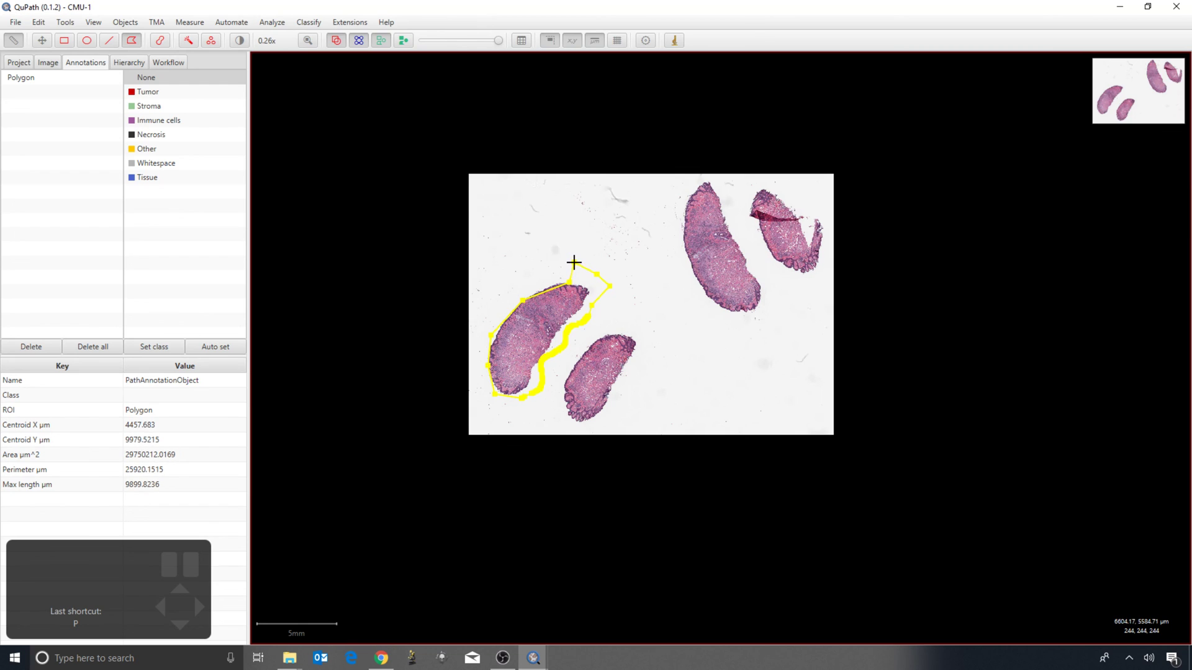
click(575, 259)
Adjust the polygon's top vertices and centre the outlined section in view
click(579, 268)
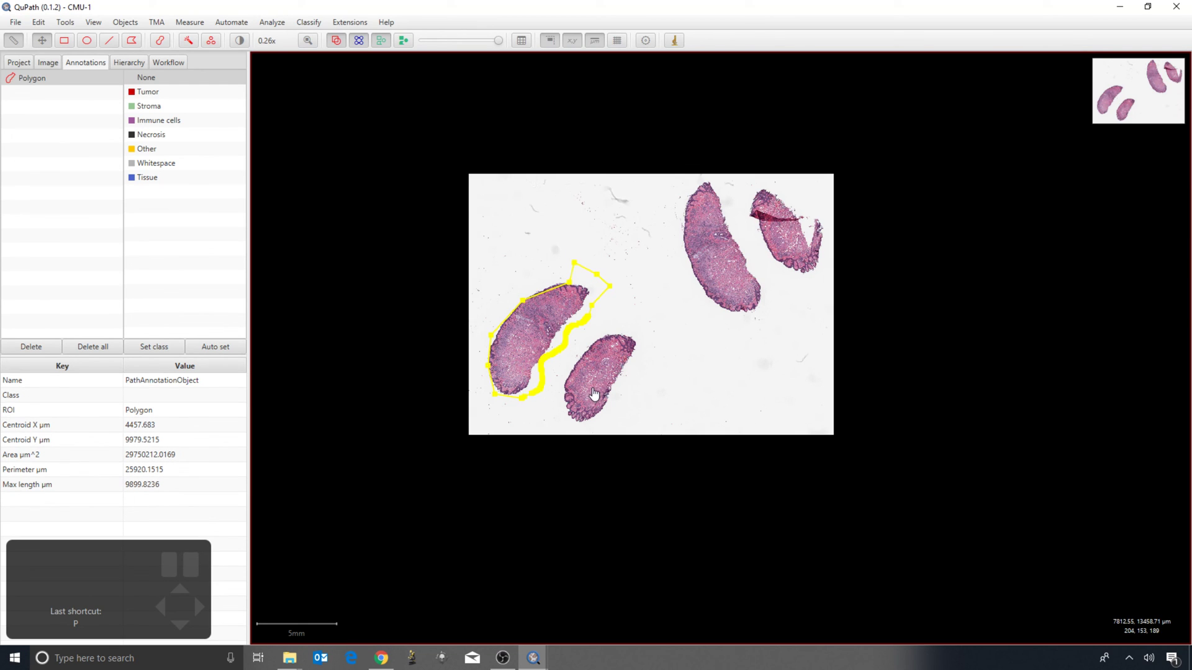
drag(578, 265, 574, 278)
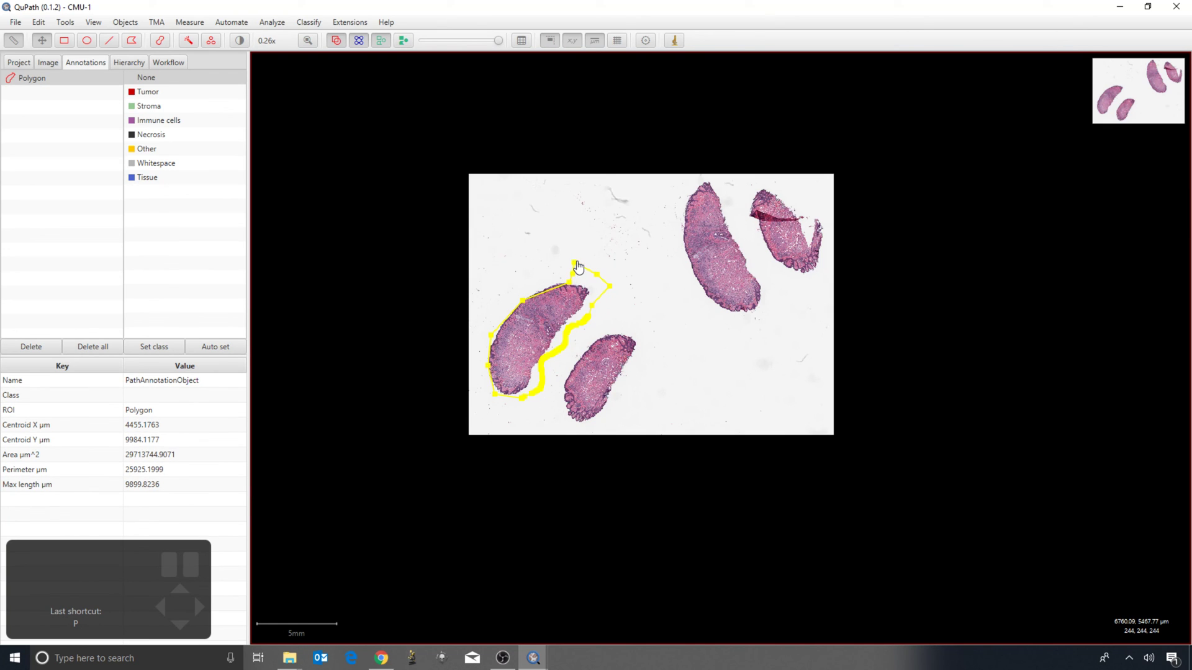
drag(579, 270, 590, 281)
click(600, 278)
scroll(up, 3)
scroll(down, 3)
scroll(up, 3)
scroll(down, 3)
drag(564, 244, 557, 240)
scroll(down, 3)
scroll(down, 3)
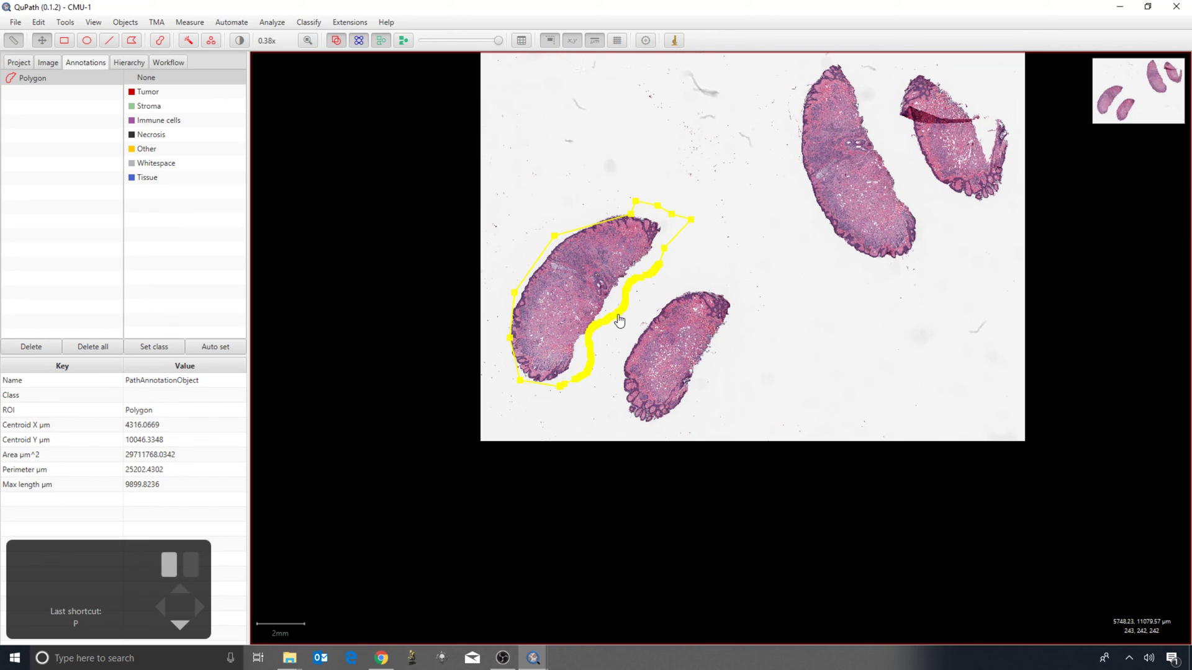